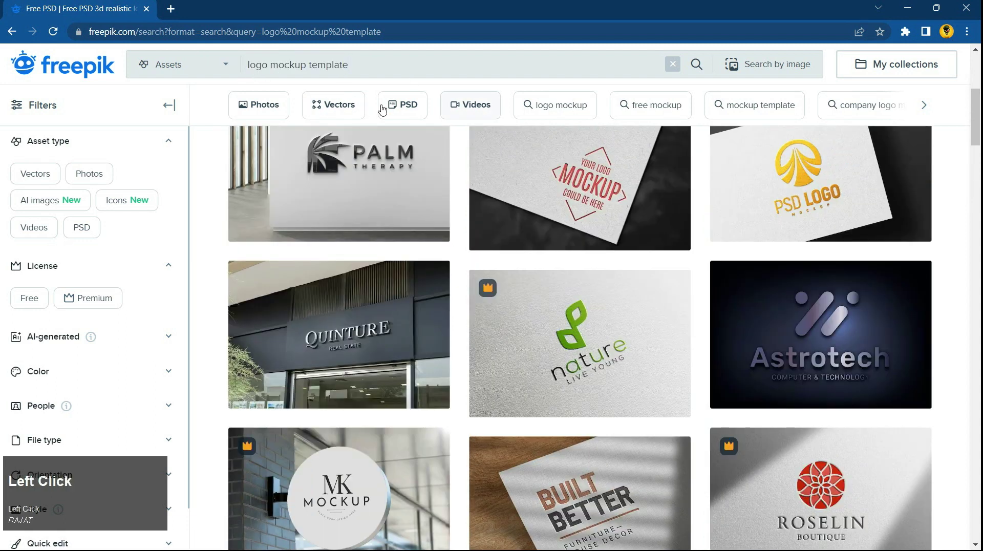
Download the free 3D realistic logo mockup on a concrete wall from Freepik.
scroll(down, 3)
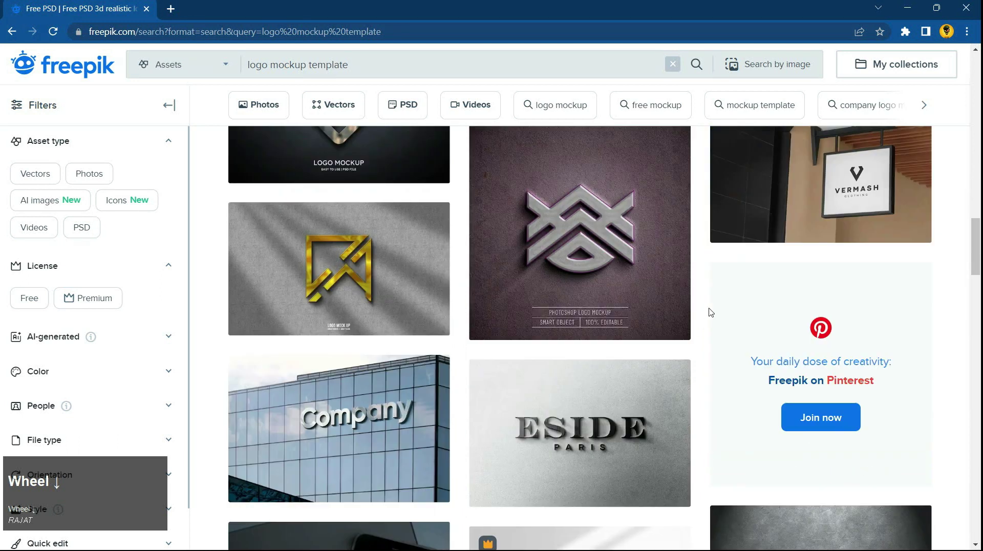
click(585, 243)
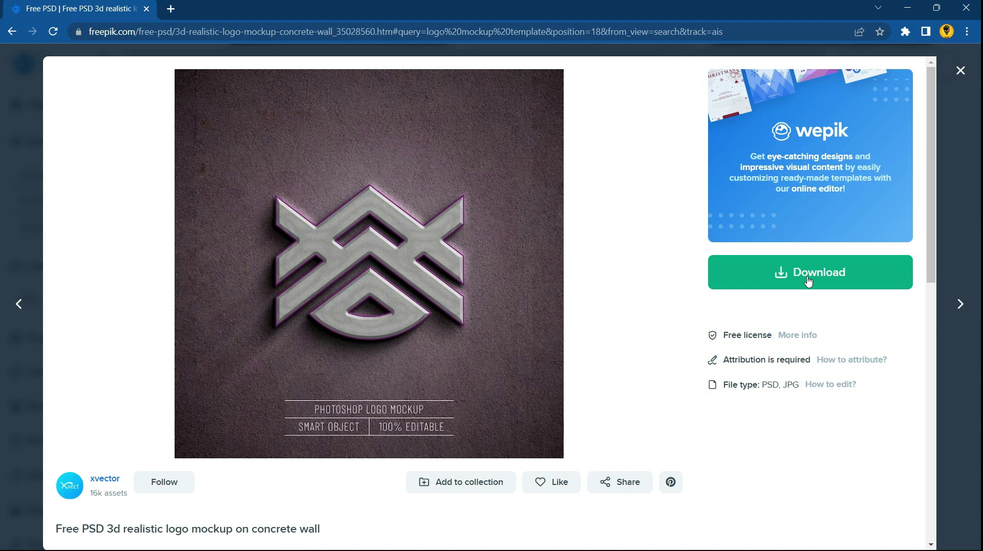
click(810, 280)
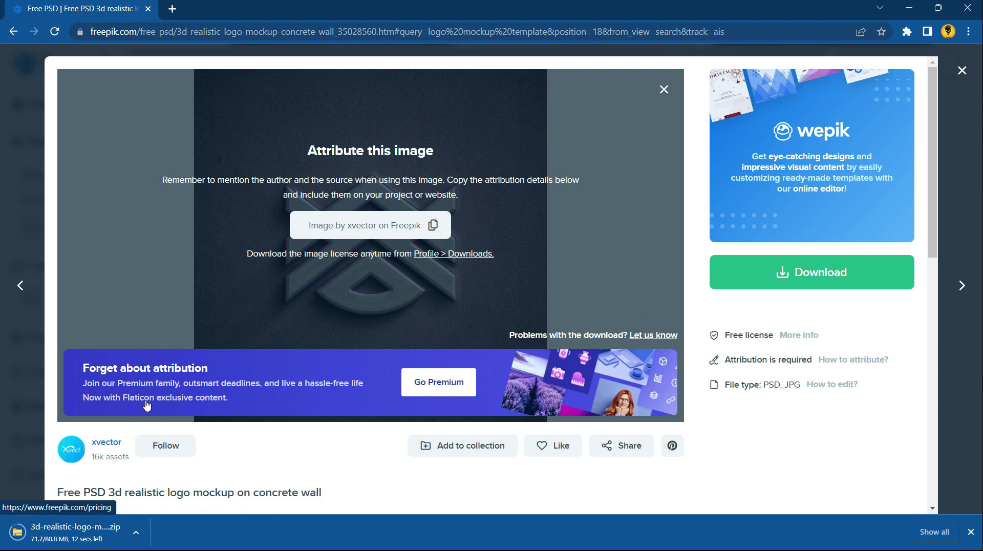
Open the downloaded mockup archive from the Downloads folder into Photoshop.
click(134, 531)
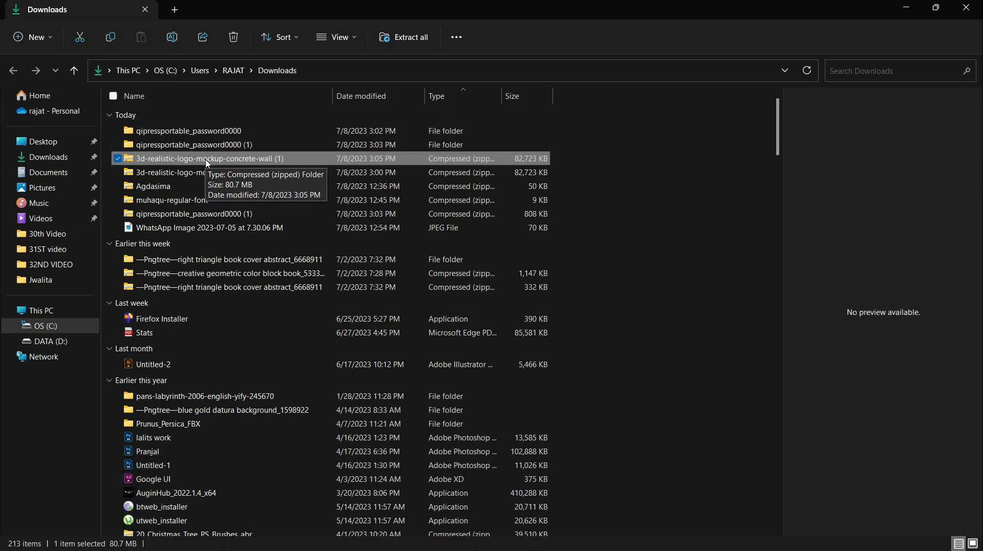
right_click(210, 162)
click(290, 276)
scroll(up, 3)
Check the upgrade.jpg logo document, then hide the mockup's Additional Information Text group.
scroll(down, 3)
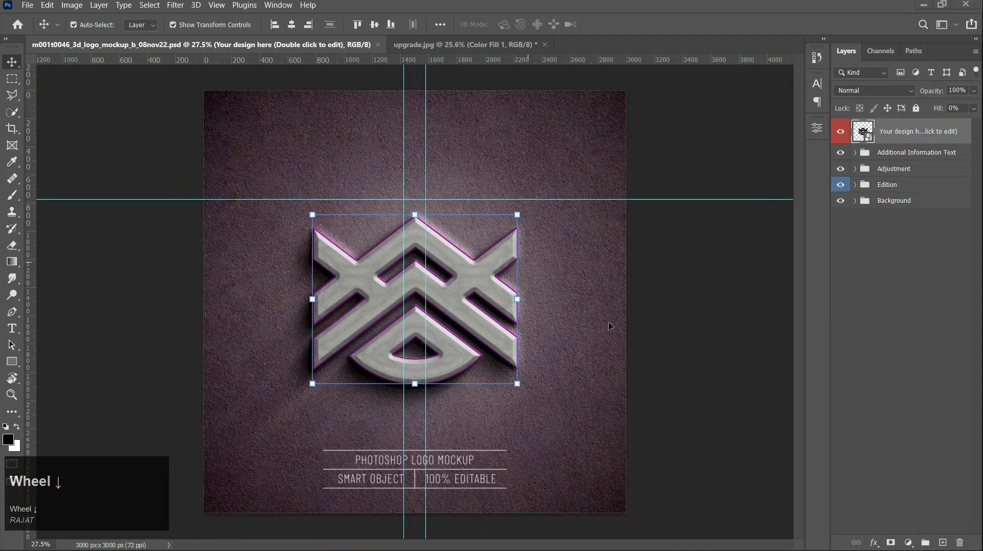
click(428, 56)
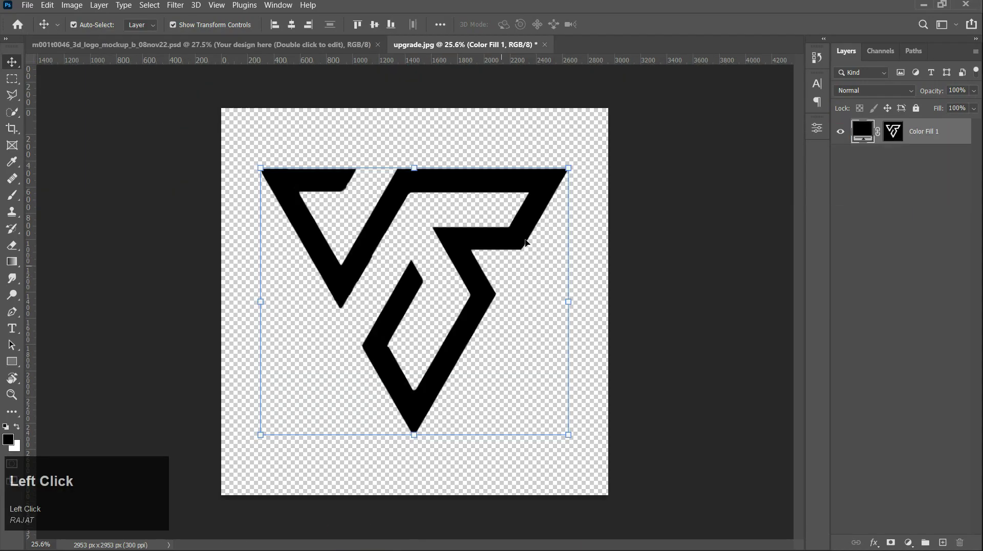
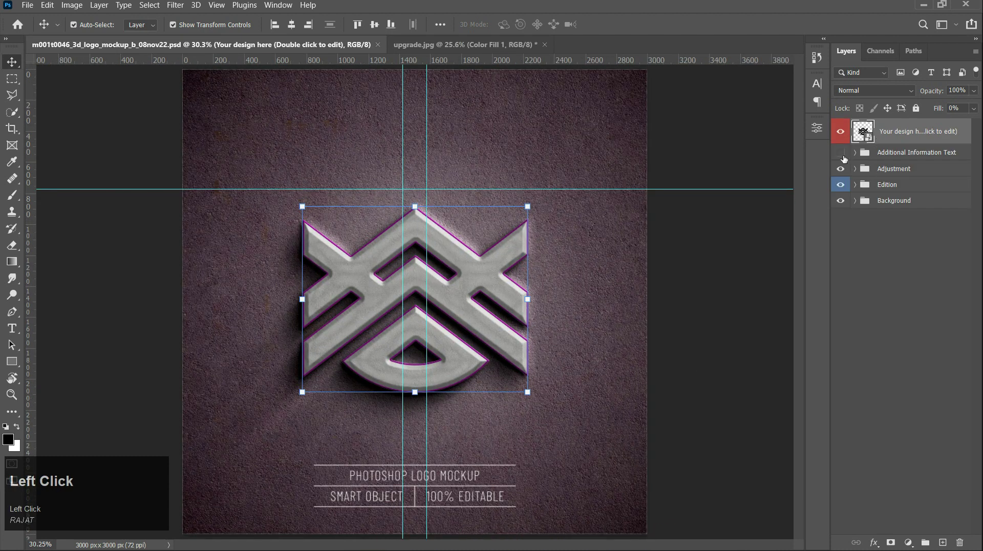
scroll(up, 3)
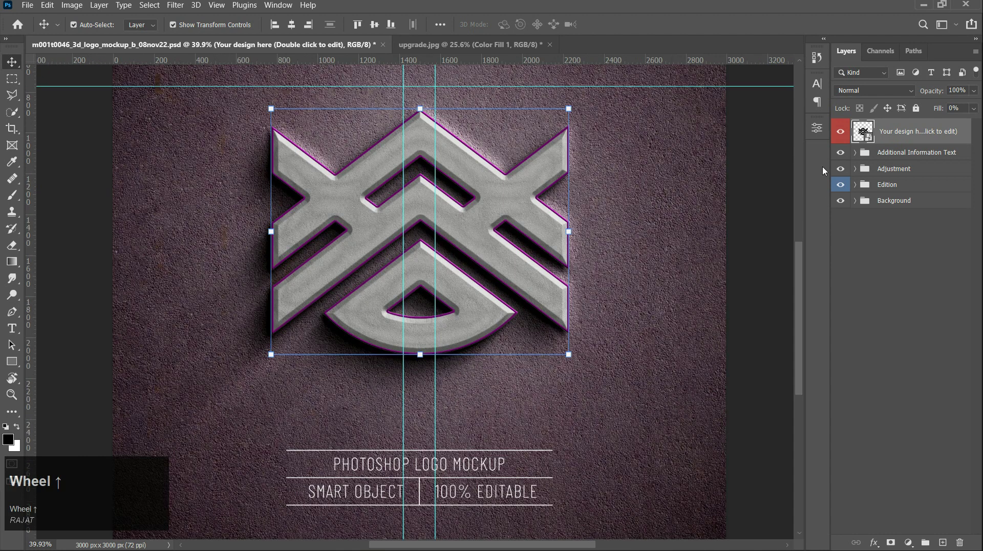
click(838, 153)
scroll(down, 3)
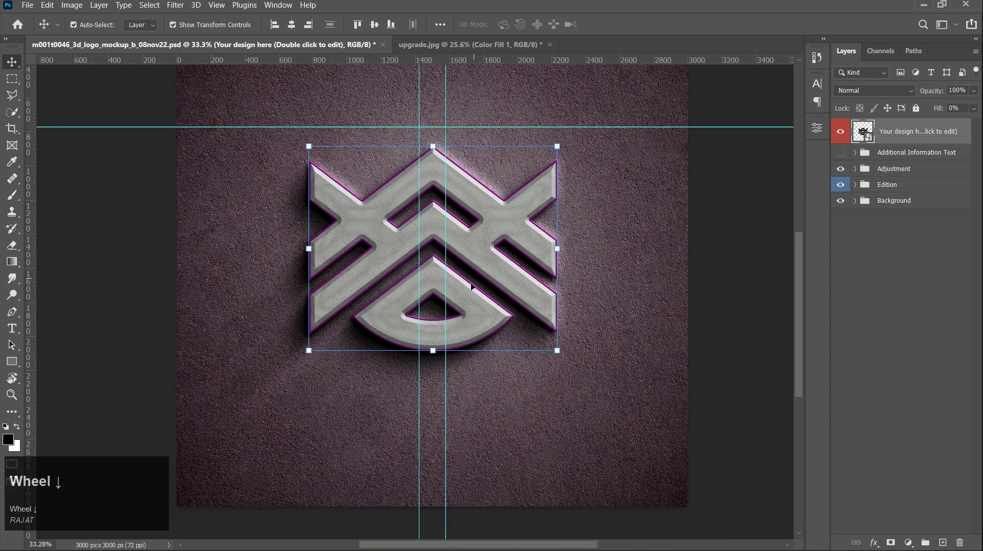
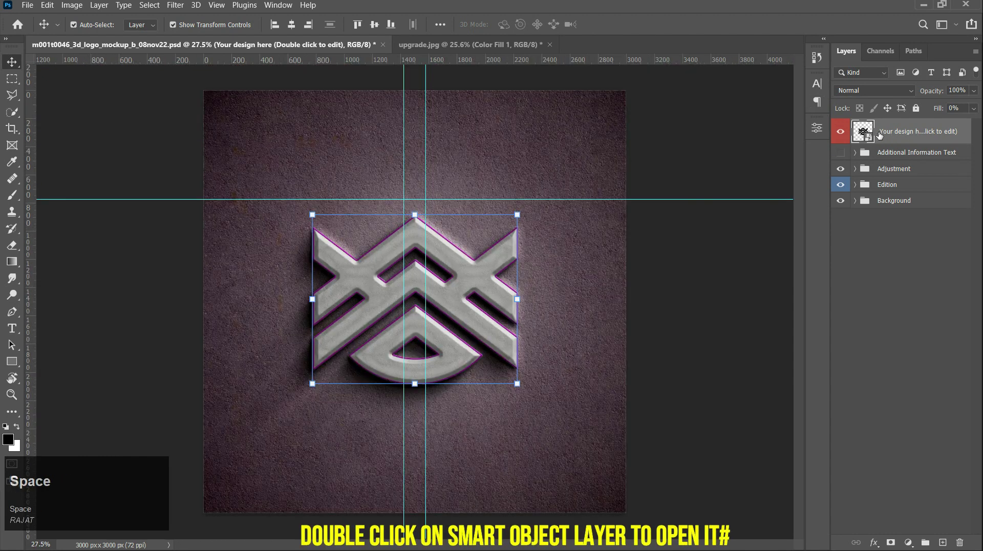
Paste the black VF logo into the 'Your design here' smart object and save the .psb.
click(864, 135)
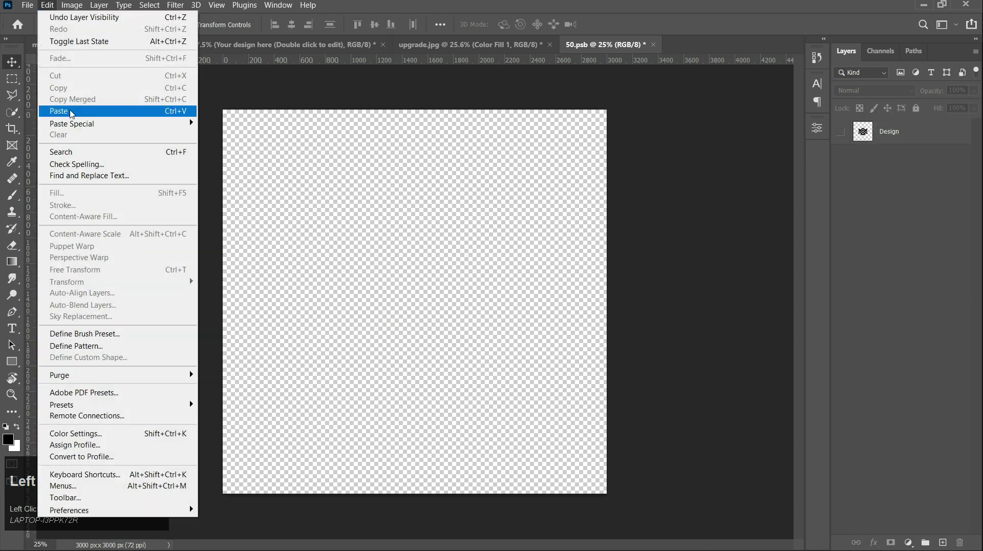
scroll(down, 3)
click(300, 32)
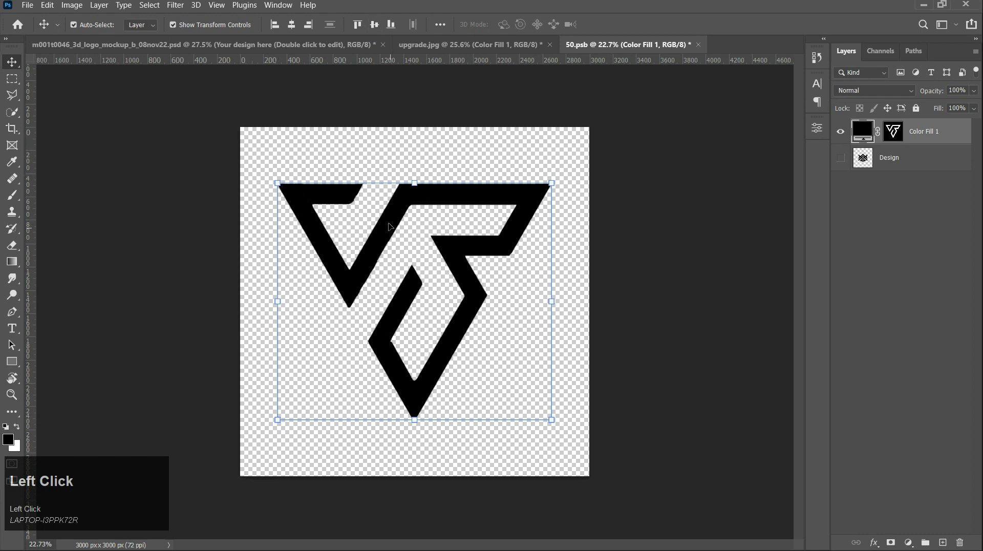
click(13, 340)
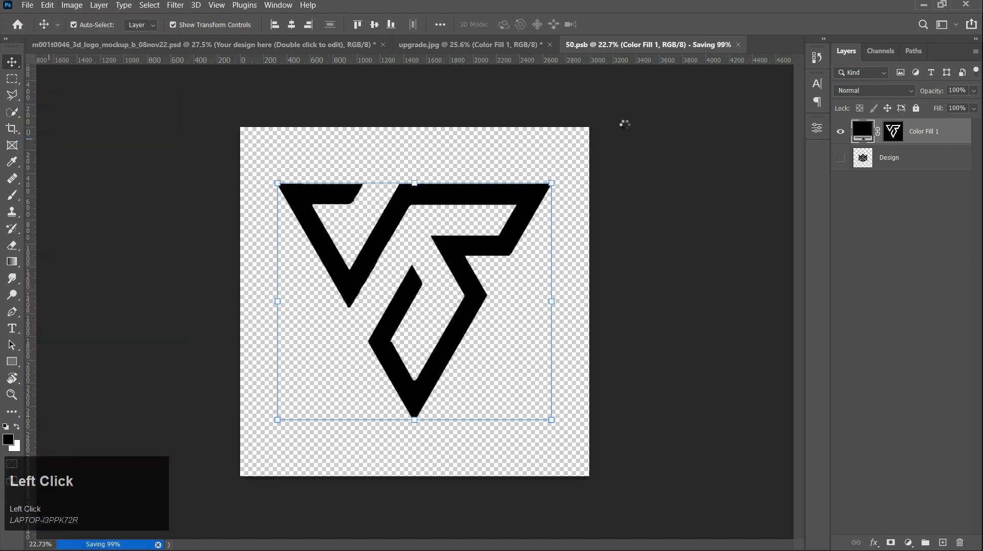
click(179, 46)
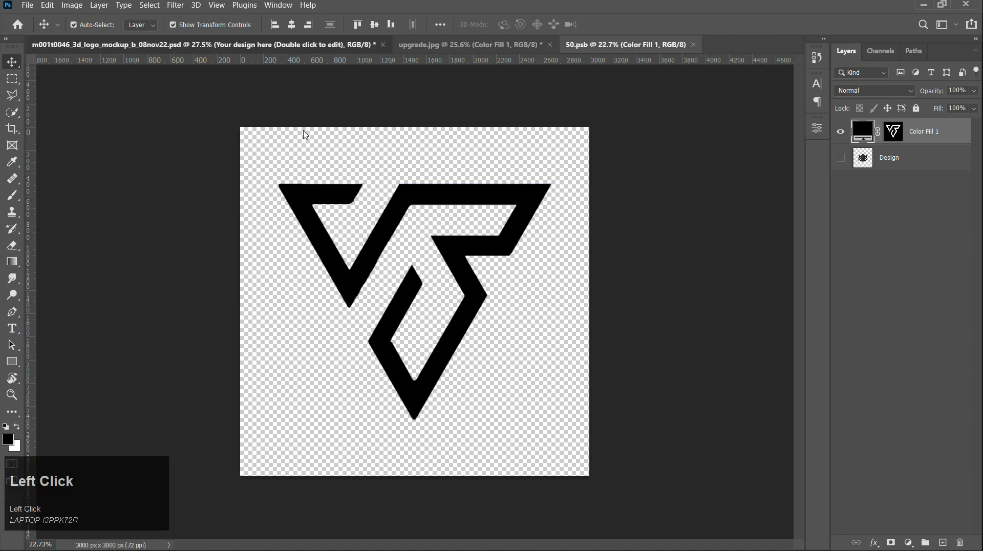
Scale the Color Fill 1 VF logo down to about 82% with Free Transform in 50.psb.
scroll(down, 3)
click(643, 291)
scroll(up, 3)
click(478, 274)
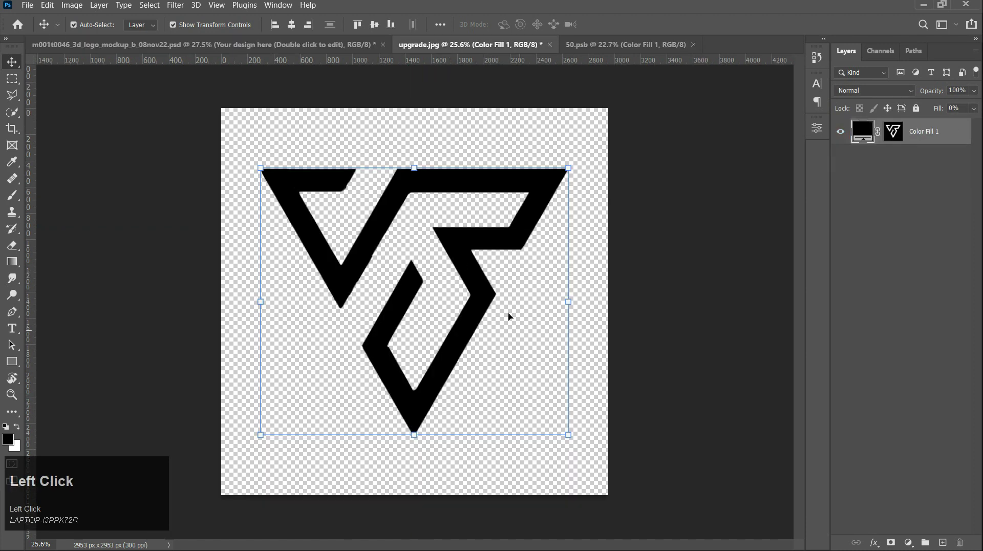
drag(569, 300, 639, 30)
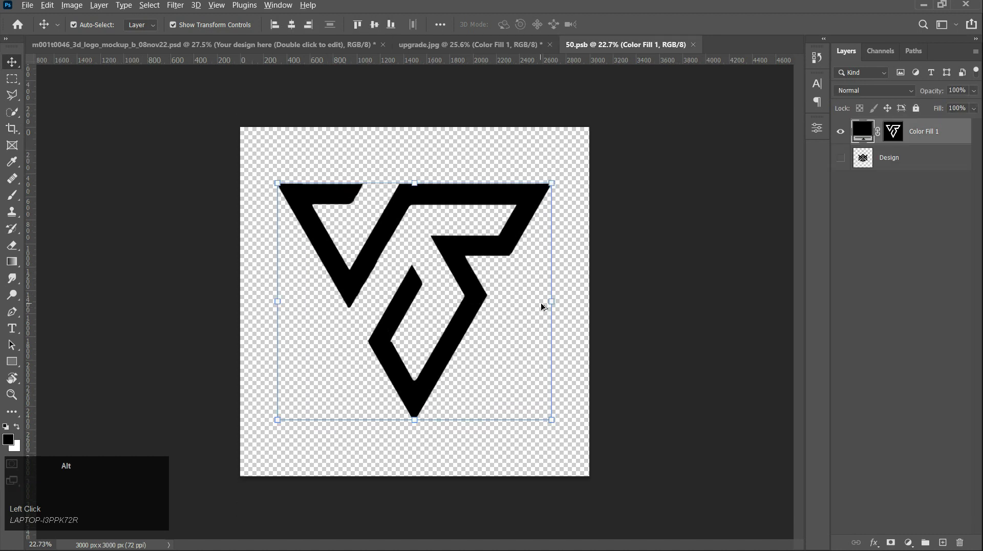
drag(553, 299, 639, 29)
Commit the resize and save the placeholder contents with the smaller VF logo.
click(638, 29)
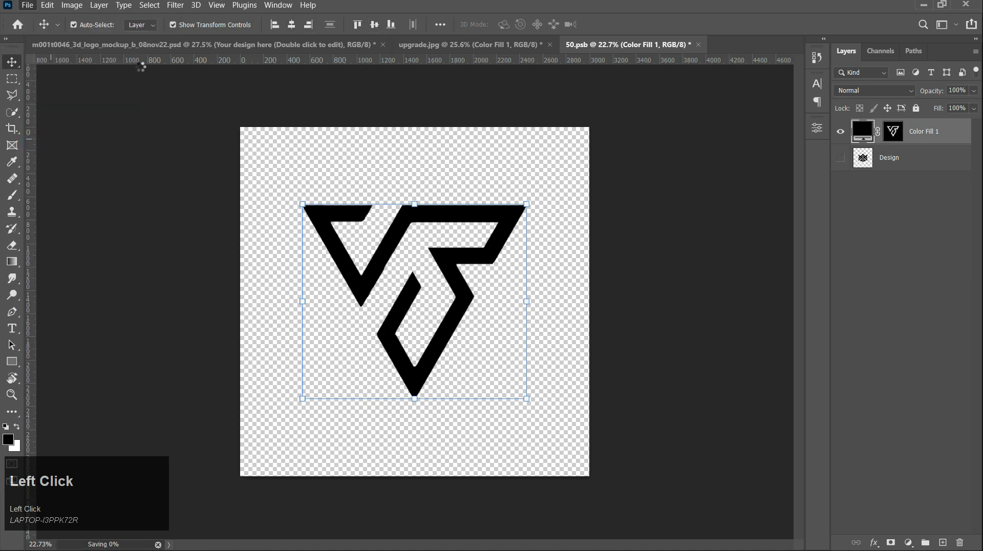
click(136, 50)
scroll(down, 3)
click(648, 281)
Return to the mockup PSD to see the 3D VF logo on the purple concrete wall.
key(ctrl+h)
scroll(down, 3)
scroll(up, 3)
scroll(up, 3)
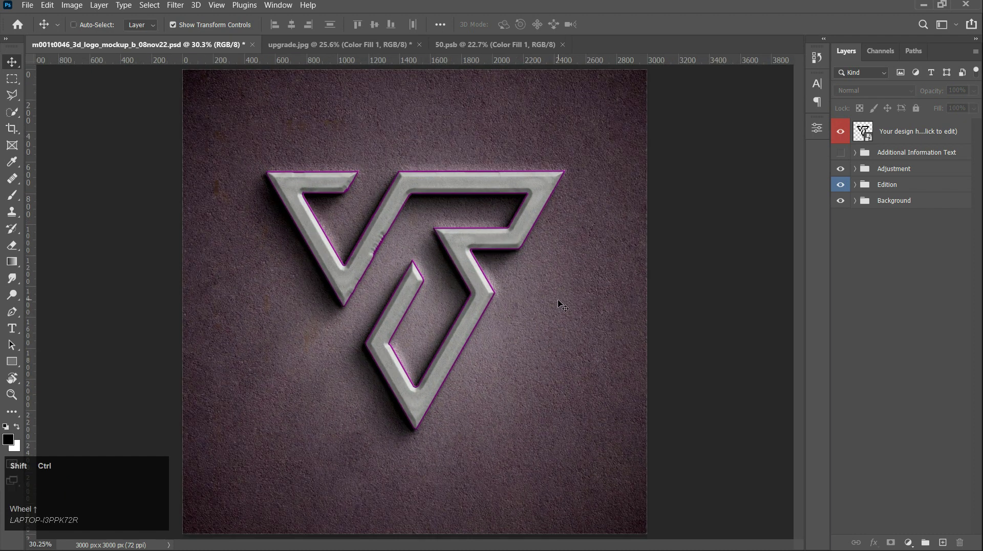